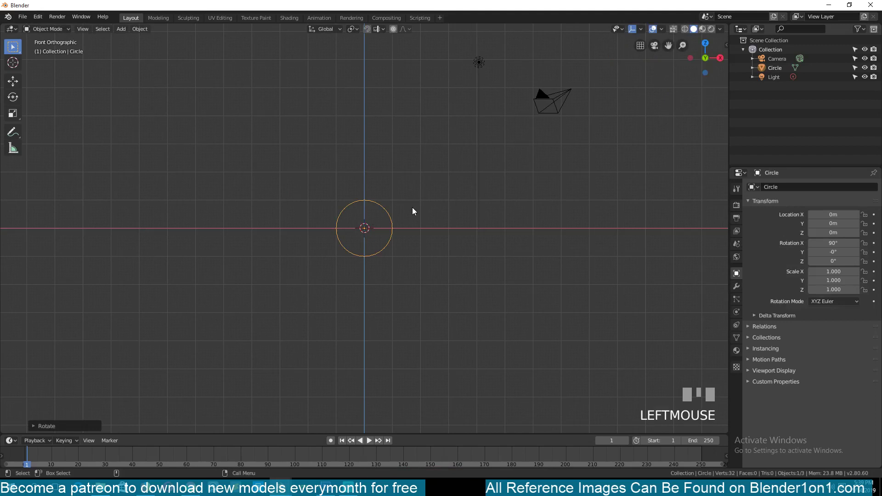
Scale the circle by 2.4 and measure its width at about 4.6 m
key("s")
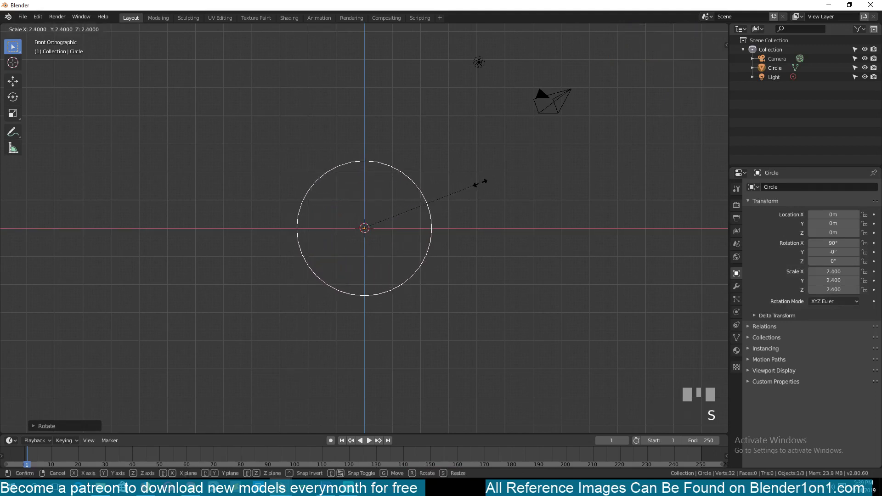
left_click(486, 188)
left_click(14, 151)
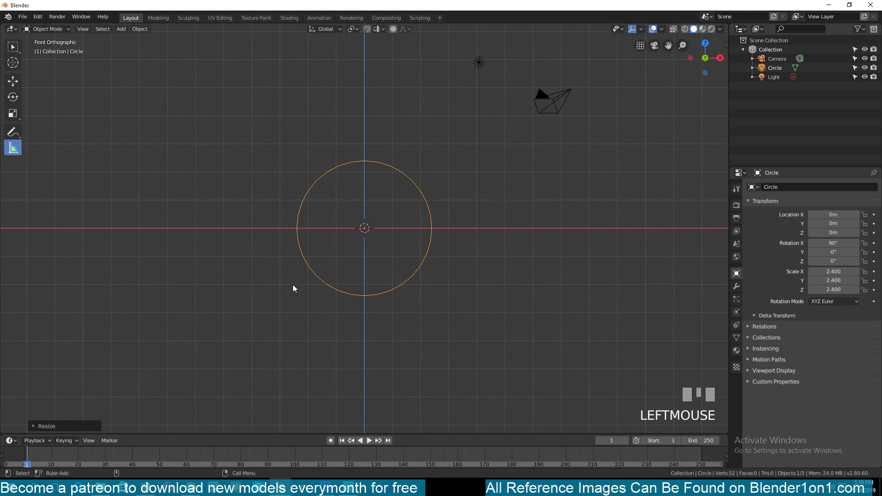
left_click_drag(303, 316, 337, 316)
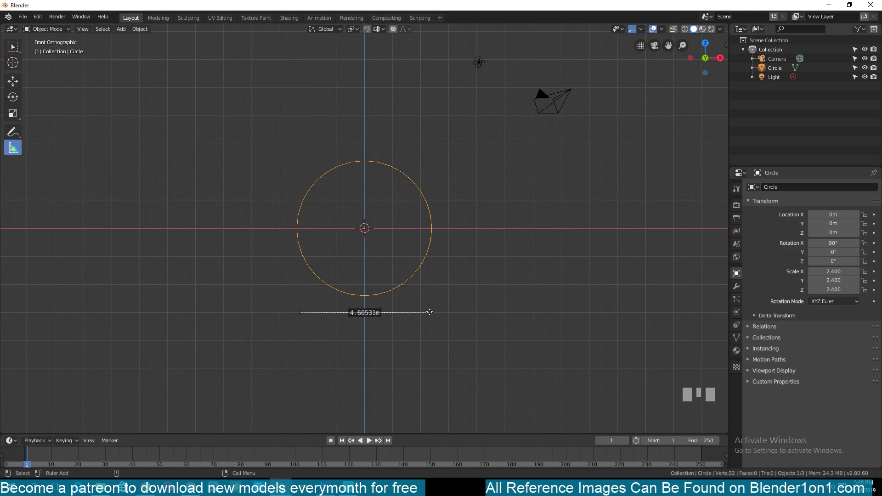
left_click(430, 253)
left_click_drag(18, 84, 23, 88)
key("KP_Decimal")
In Edit Mode, lift the circle along Z so its bottom rests on the origin
key("`")
scroll("down", 3)
key("`")
key("`")
Extrude the circle about 11.5 m along Y into an open tube and return to Object Mode
key("Tab")
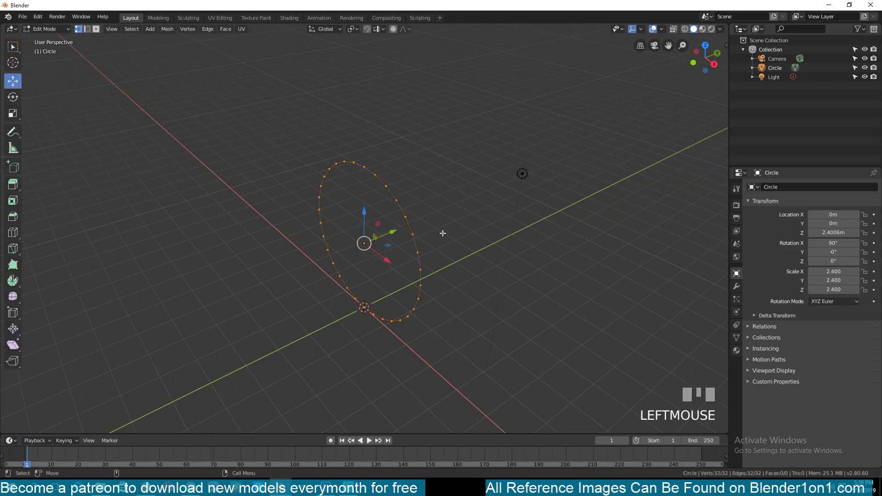
key("e")
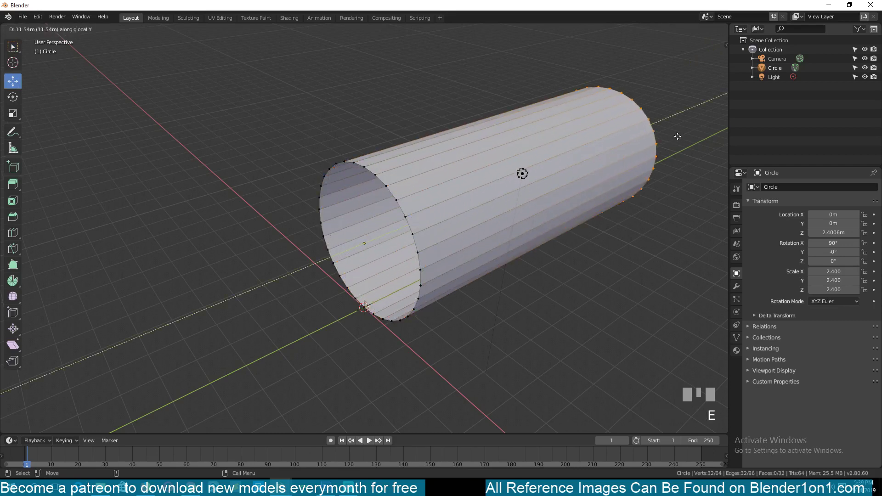
left_click(706, 119)
key("Tab")
key("`")
scroll("down", 3)
scroll("up", 3)
key("`")
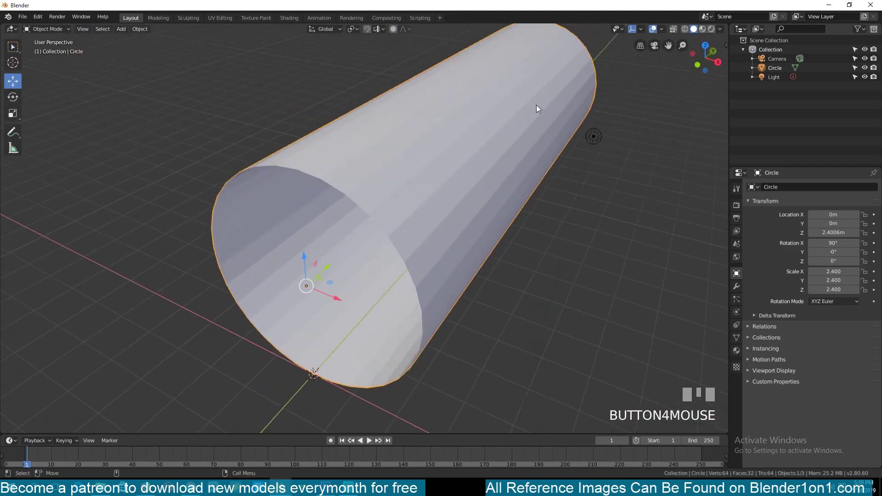
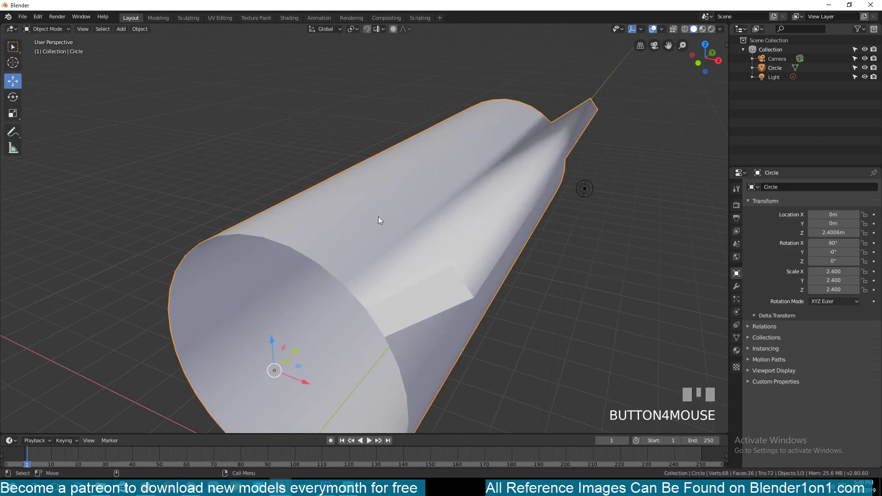
Select the tube and bring up its Object Data mesh settings
left_click_drag(382, 199, 743, 337)
left_click(743, 338)
left_click(773, 343)
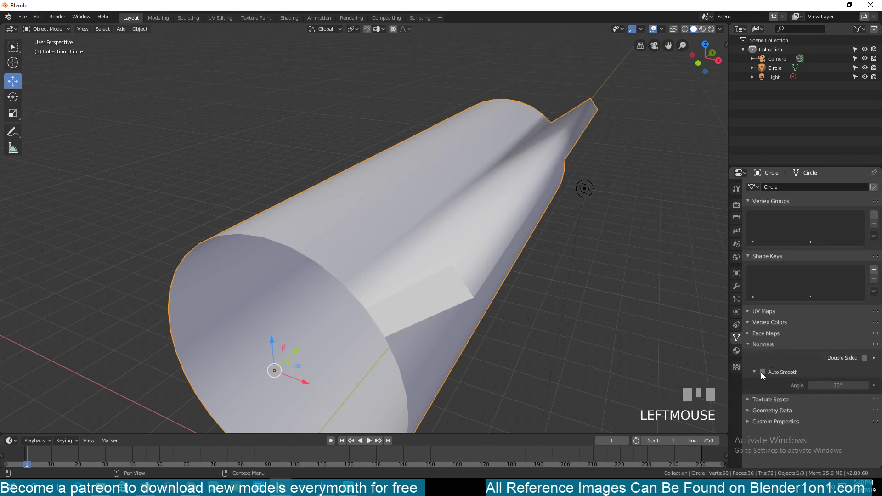
left_click(763, 372)
key("`")
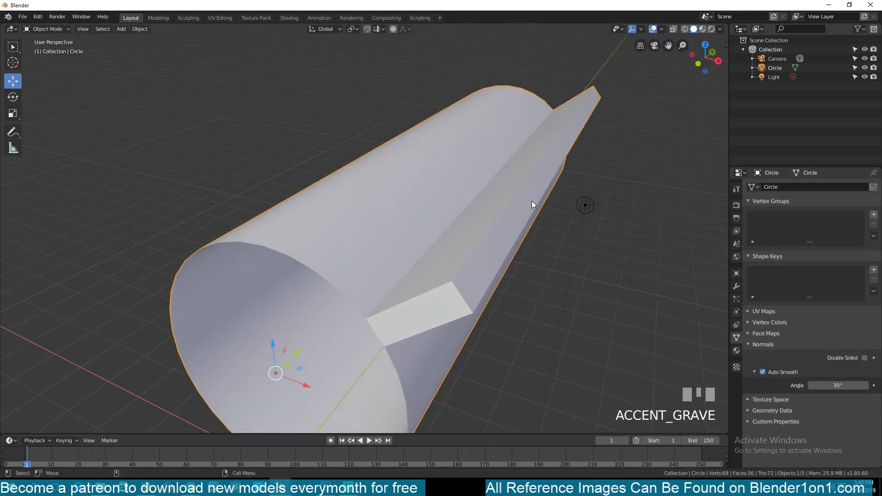
Undo the stray extra faces and shade the tube's wall smooth
key("Tab")
key("ctrl+x")
key("ctrl+z")
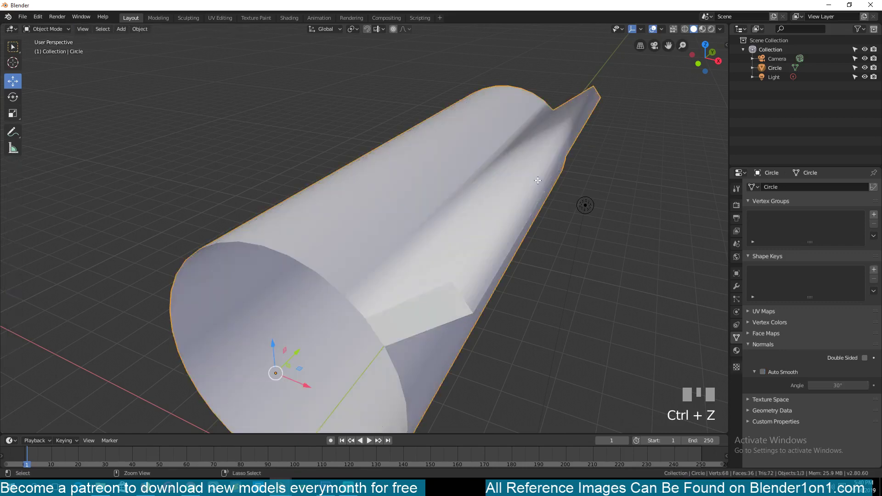
key("Tab")
scroll("down", 3)
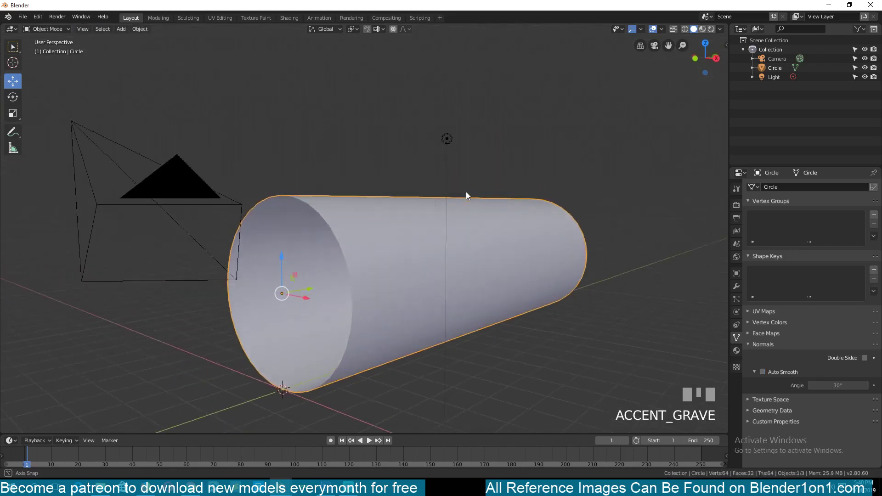
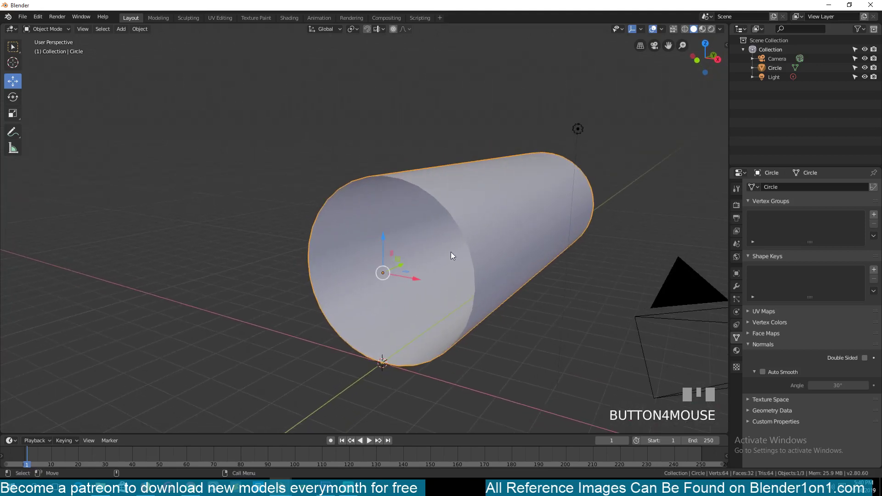
View the tube from the top and enter Edit Mode on its vertices
key("`")
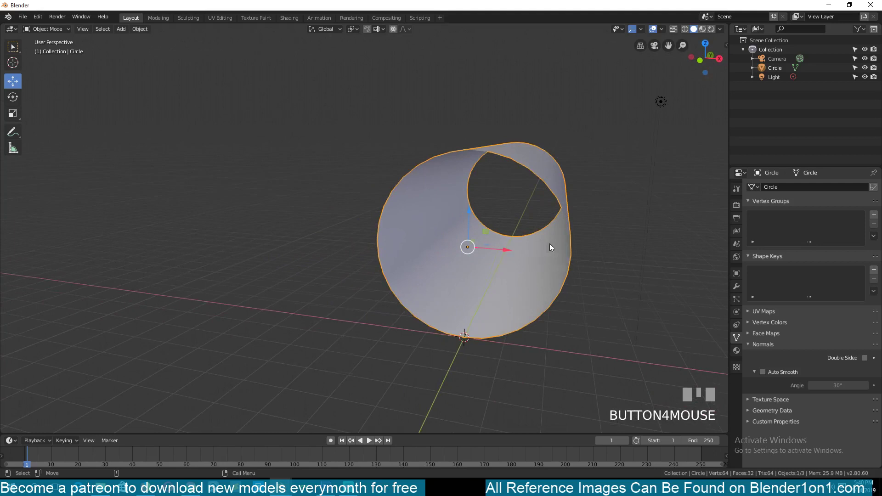
key("`")
scroll("down", 3)
key("KP_7")
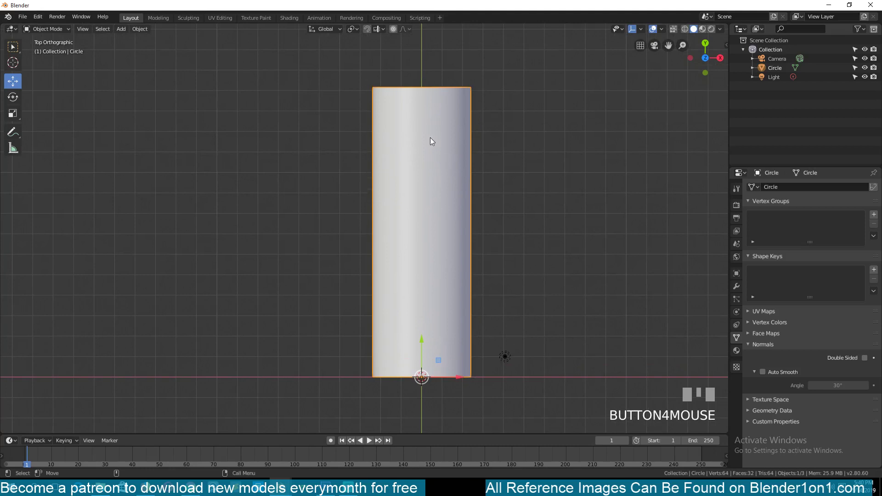
key("Tab")
Box-select the far-end ring of 32 vertices to shorten the tube
key("1")
key("z")
key("alt+a")
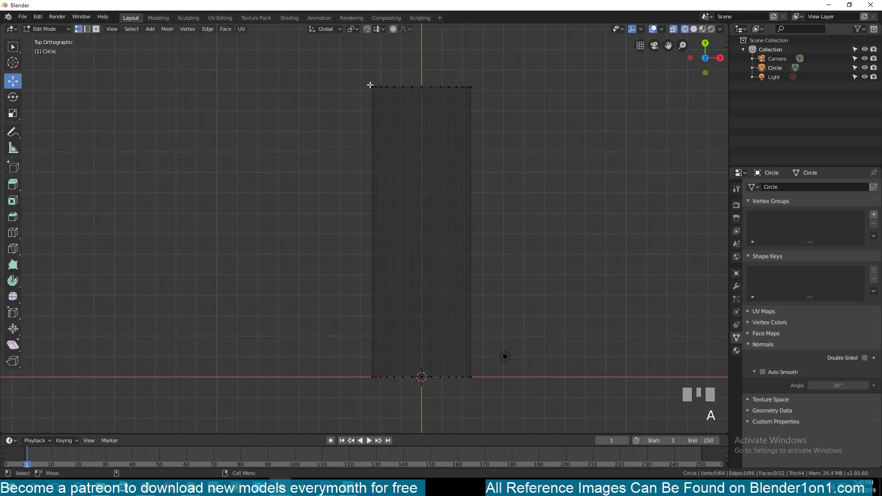
key("b")
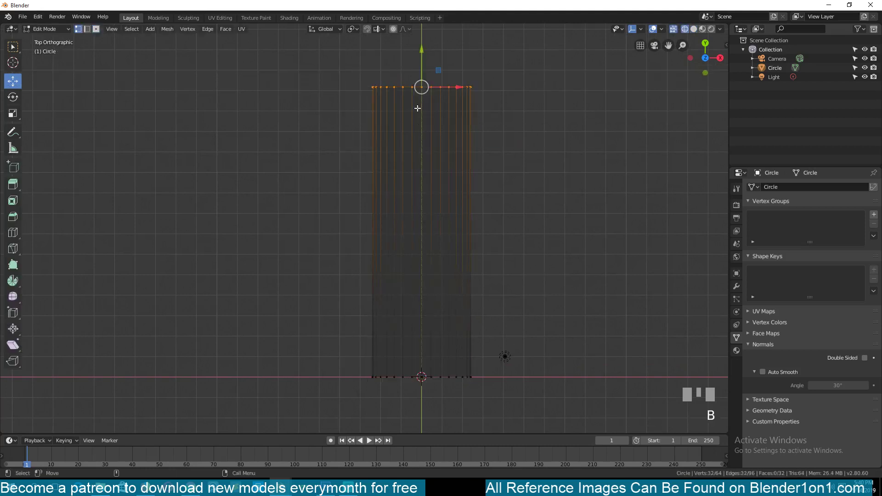
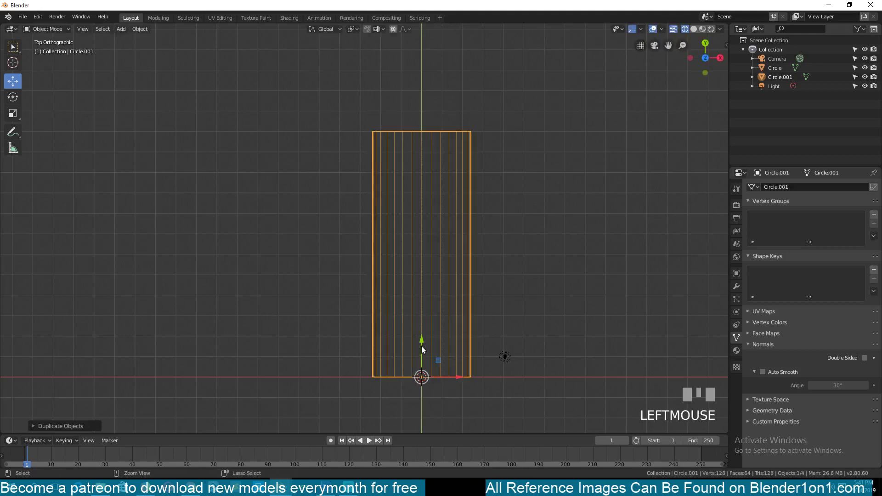
Slide the duplicate Circle.001 along Y to the end of the tube to test joining
left_click_drag(425, 346, 513, 265)
key("z")
key("alt+a")
key("`")
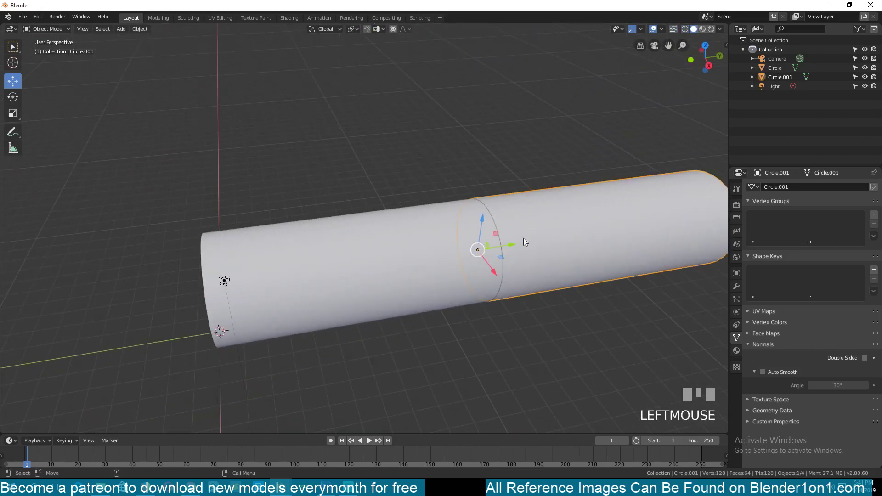
left_click(561, 229)
Delete the duplicate tube, leaving only the shortened original in front view
key("x")
left_click(370, 257)
key("KP_2")
key("KP_1")
scroll("up", 3)
key("`")
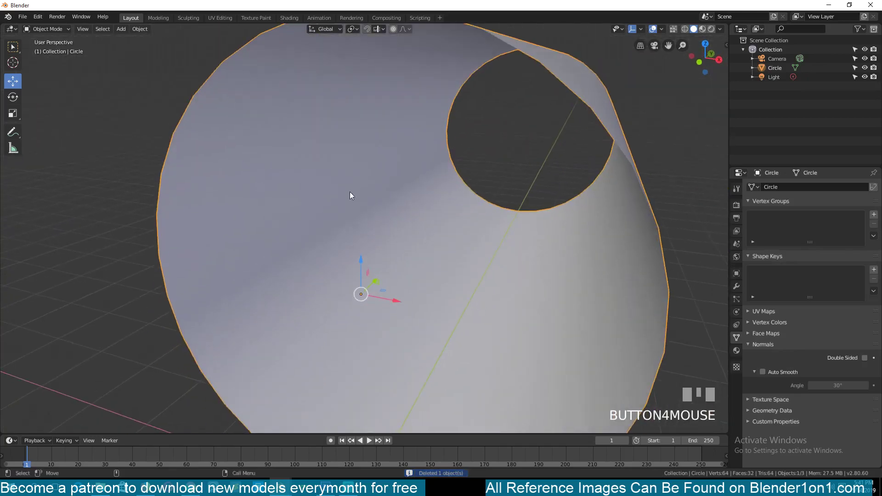
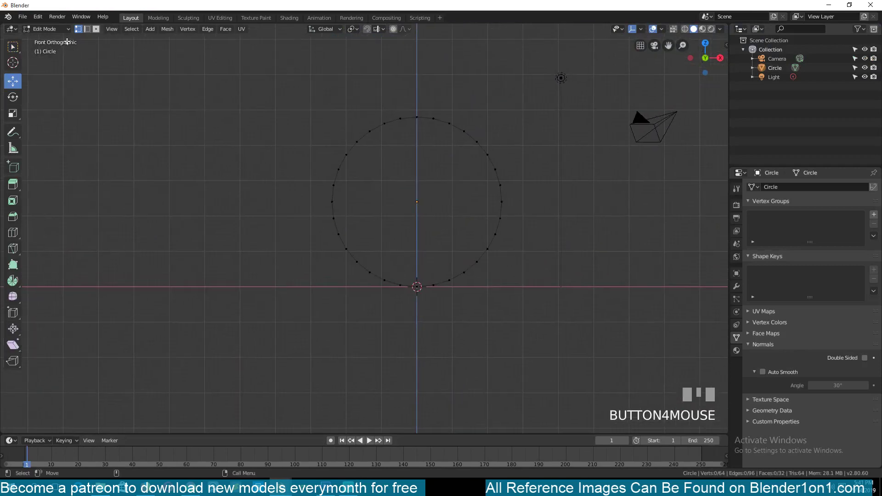
In front view, select the tube's lower arc of vertices and check it in perspective
key("alt+a")
key("z")
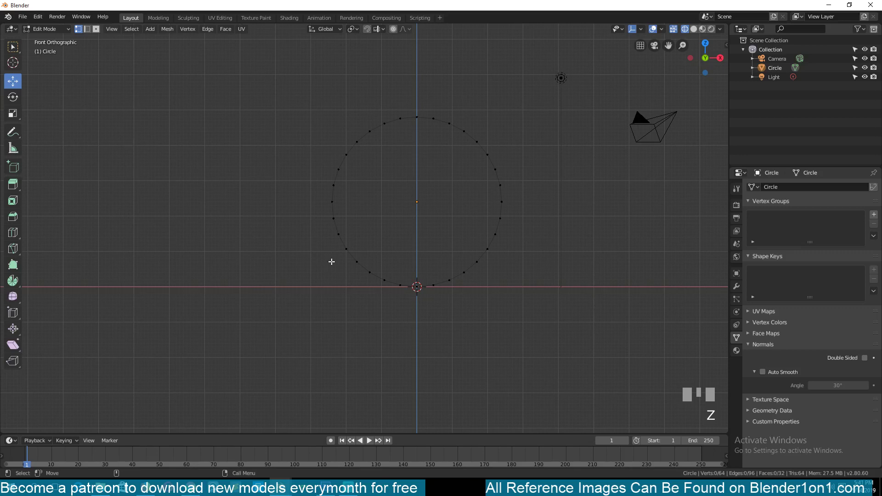
key("b")
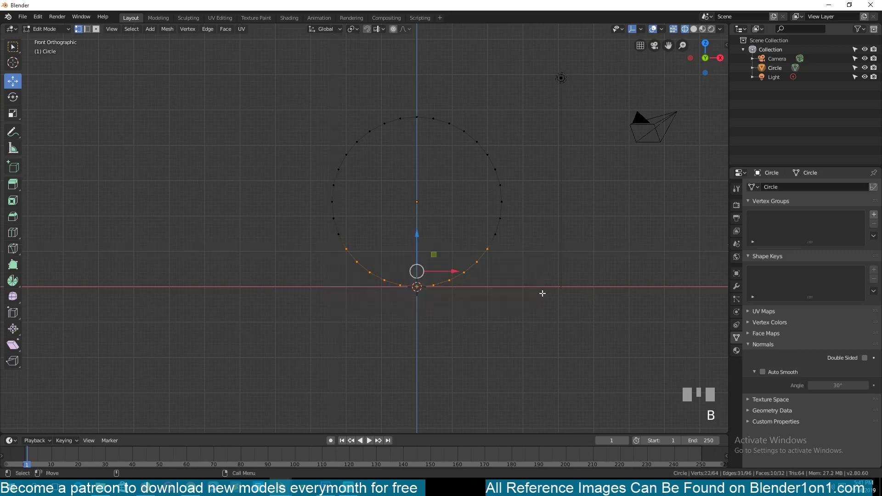
key("`")
key("`")
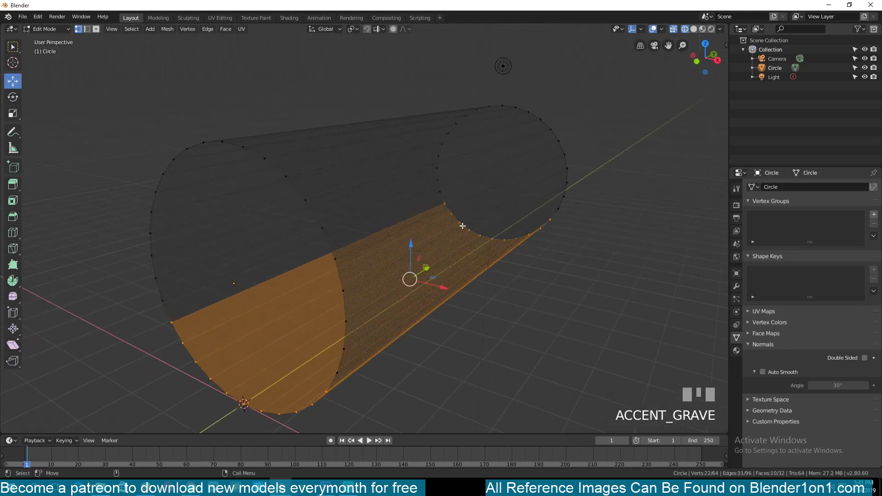
key("Tab")
key("z")
key("KP_1")
key("Tab")
key("alt+a")
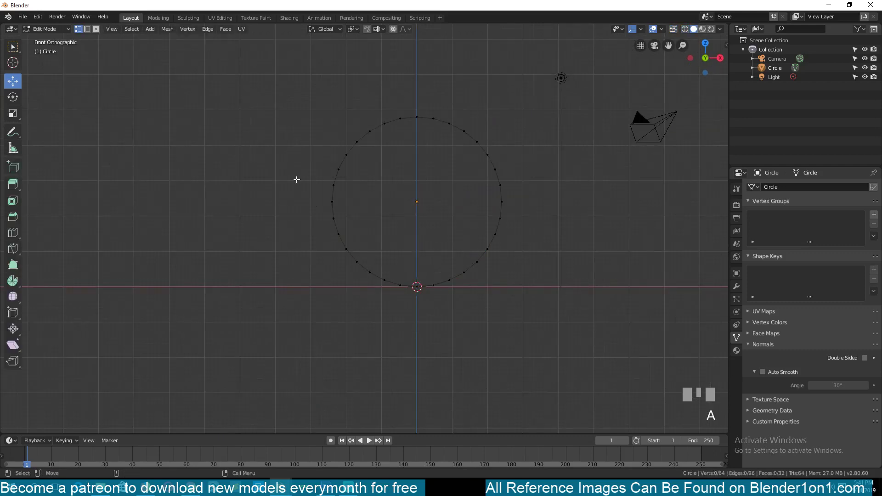
key("`")
Re-enter Edit Mode and reselect the lower arc, verifying from front and perspective views
key("Tab")
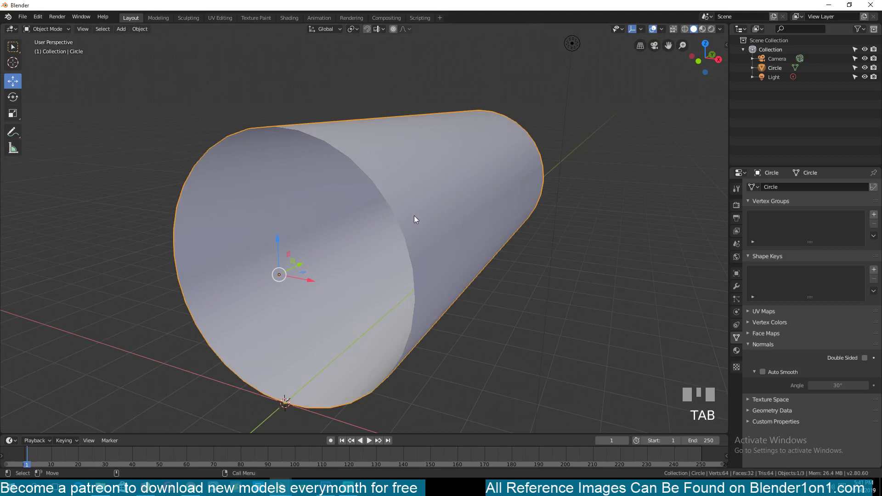
key("KP_1")
key("Tab")
key("b")
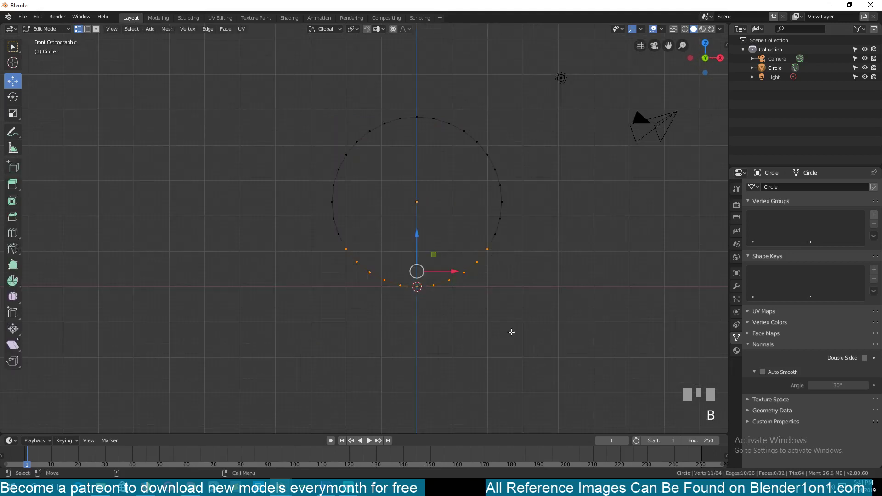
key("`")
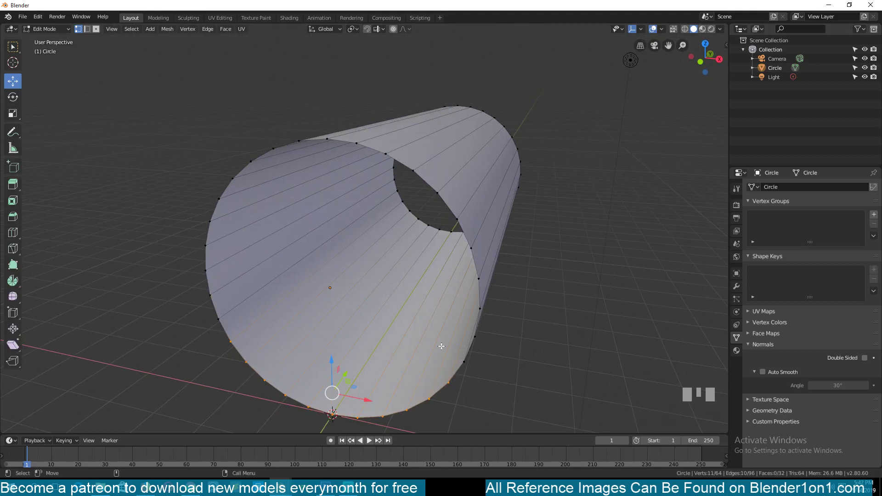
key("KP_1")
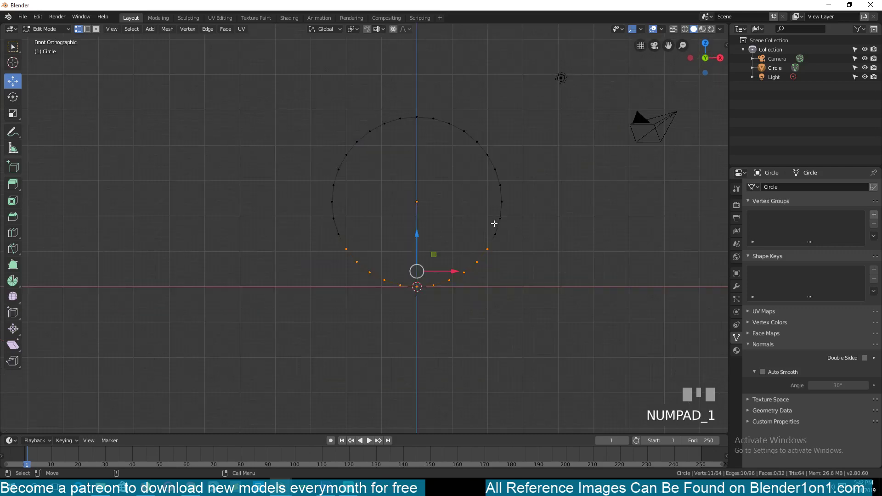
key("`")
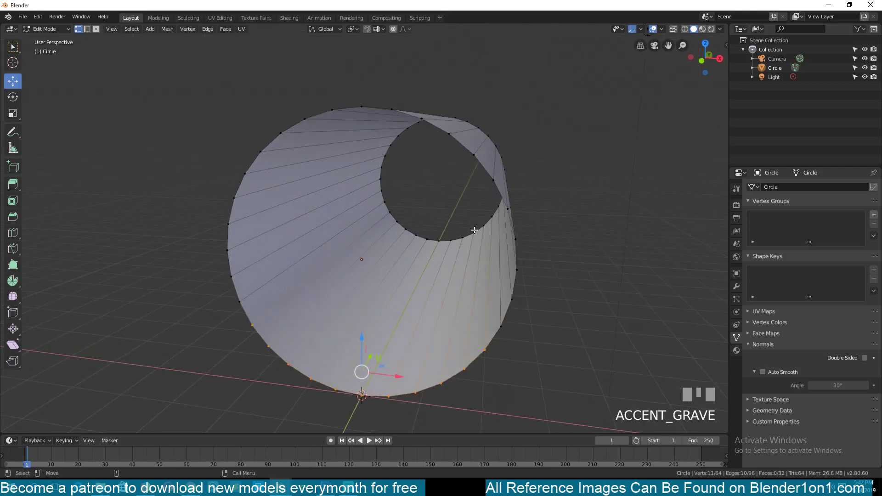
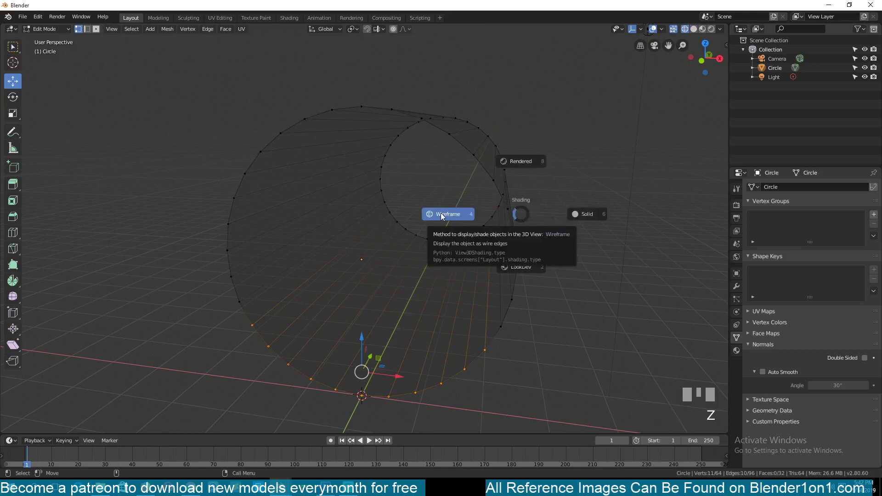
Switch to wireframe shading and box-select the tube's lower faces for the floor
key("KP_1")
key("alt+a")
key("b")
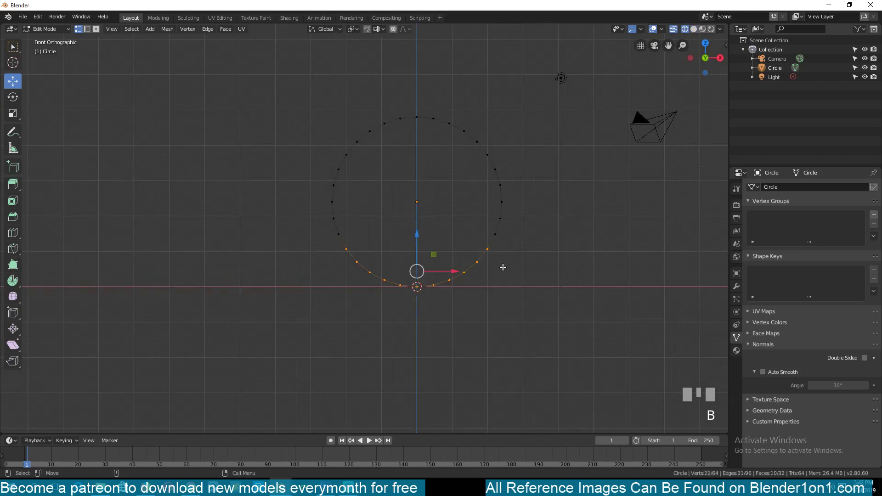
key("`")
key("z")
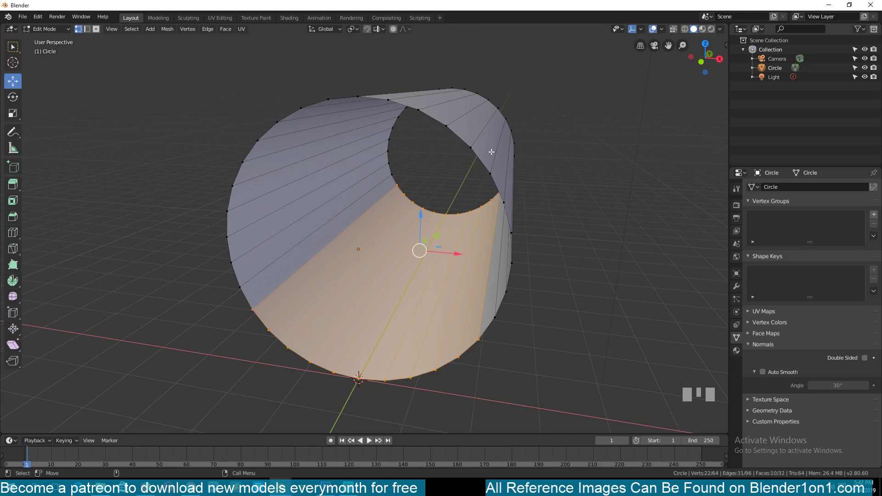
left_click_drag(720, 33, 481, 138)
key("`")
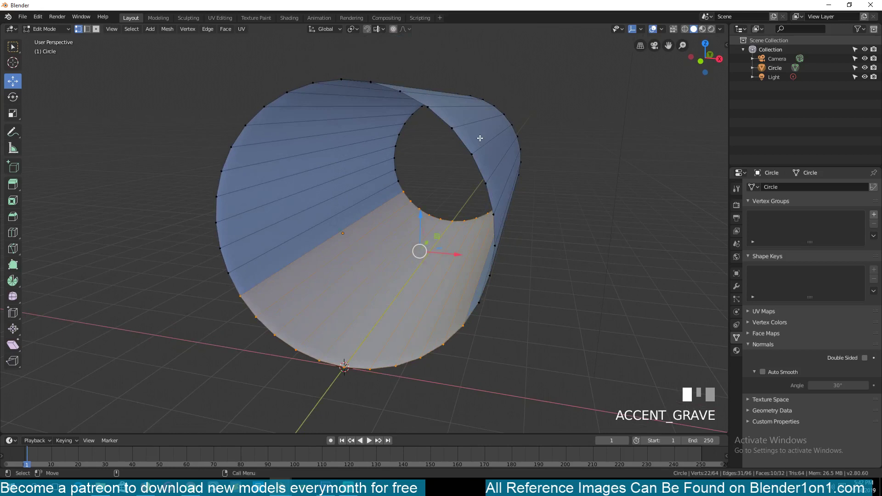
key("`")
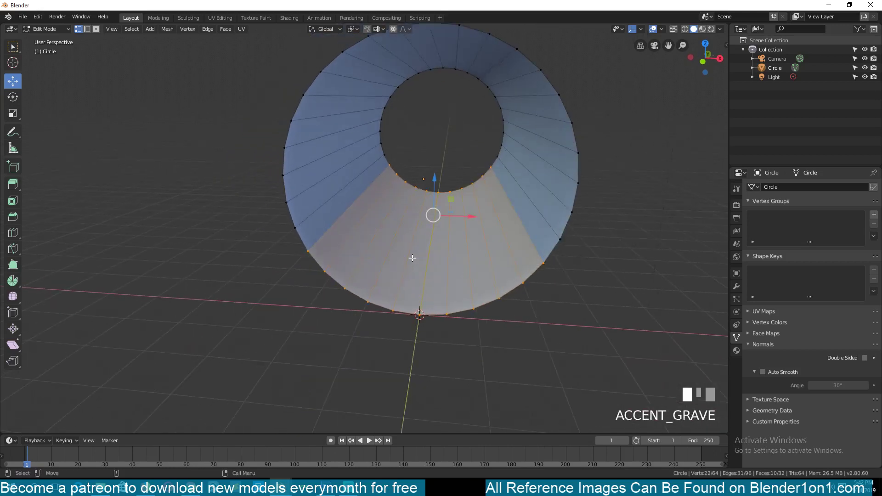
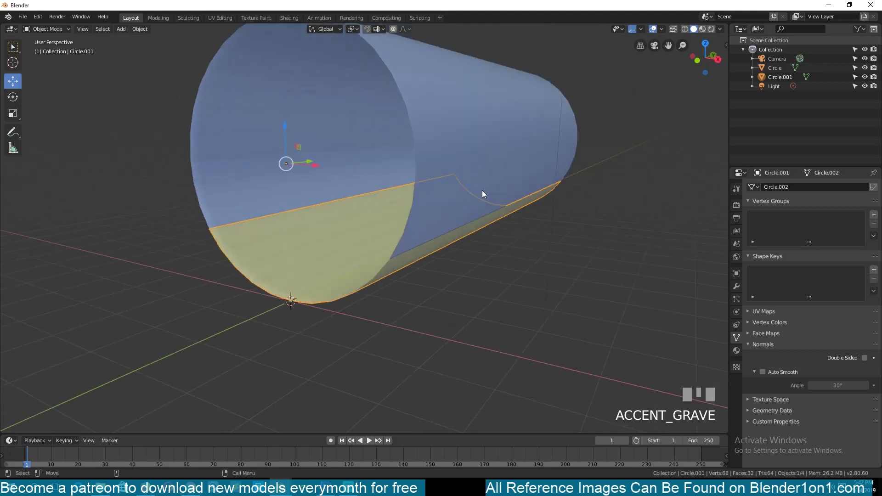
Select the separated floor piece Circle.001 and enter Edit Mode on it
left_click(495, 225)
key("`")
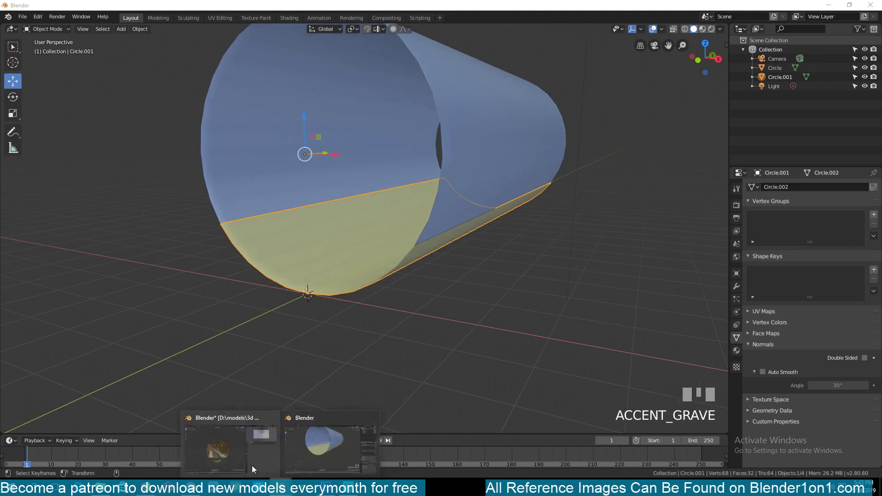
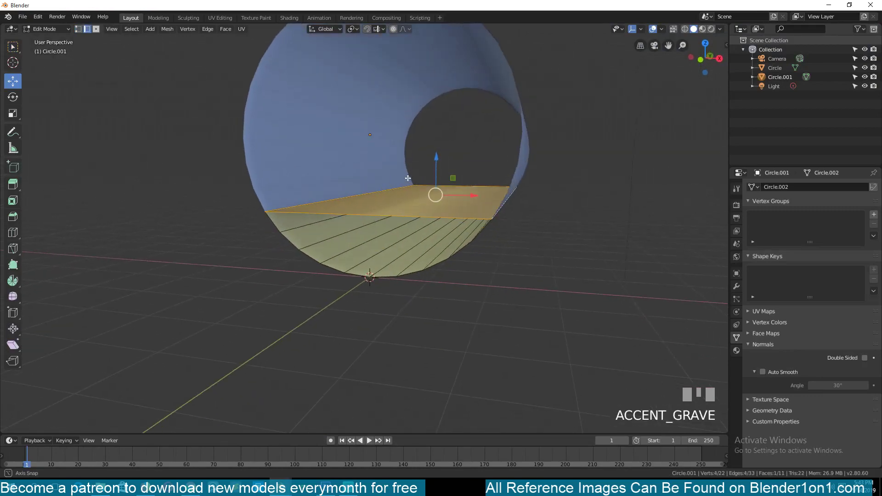
Delete the curved underside vertices, leaving one flat quad, and return to Object Mode
key("1")
key("alt+a")
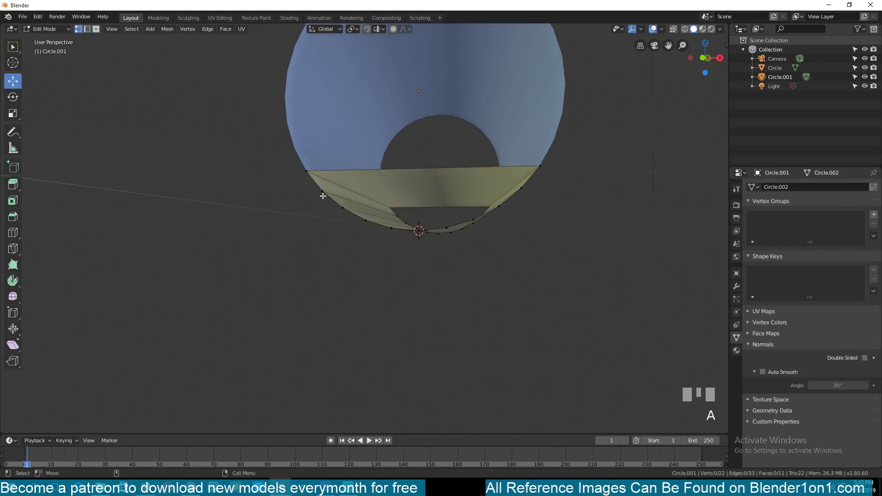
key("KP_5")
key("KP_1")
key("z")
key("b")
key("x")
key("`")
key("z")
key("Tab")
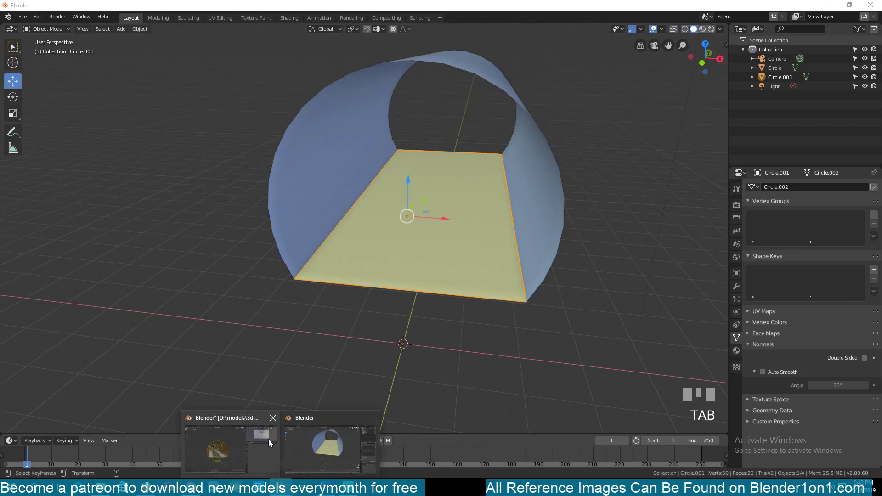
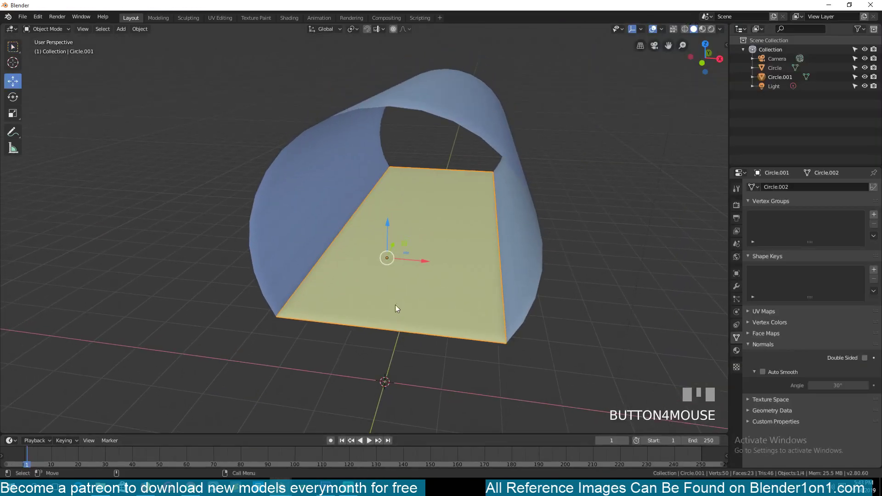
Bevel the floor's centre loop cut into two parallel edges forming a middle strip
key("Tab")
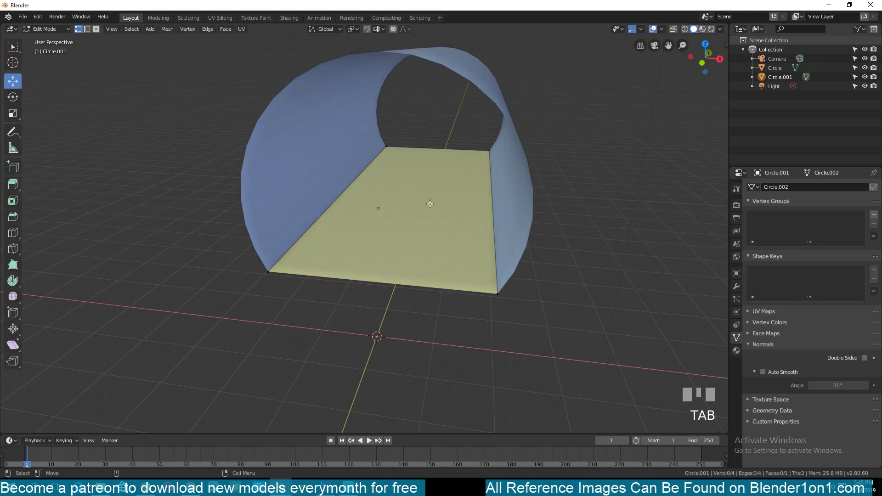
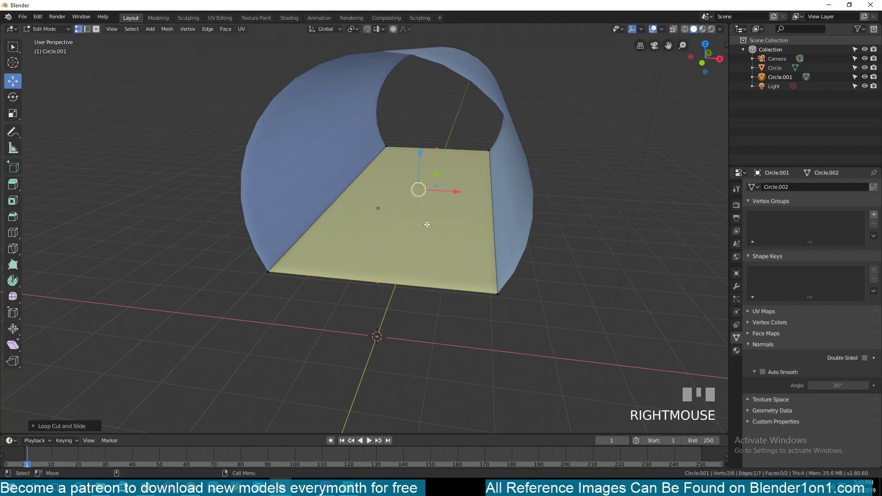
key("ctrl+b")
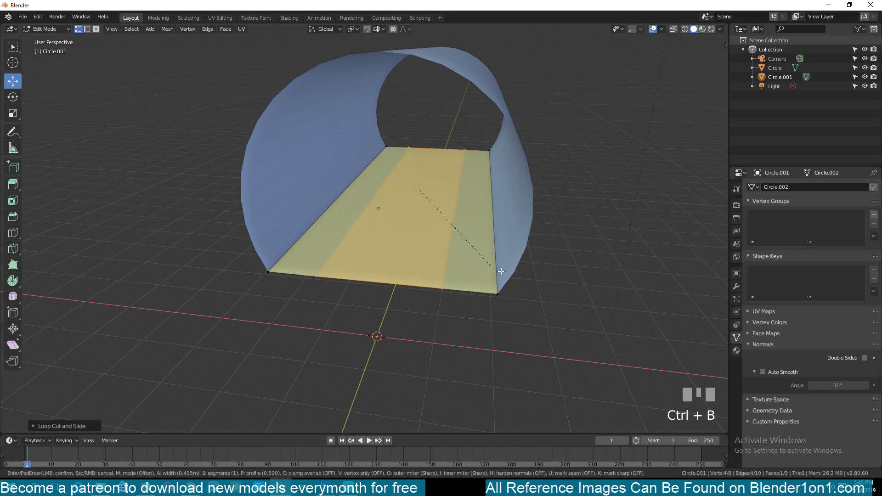
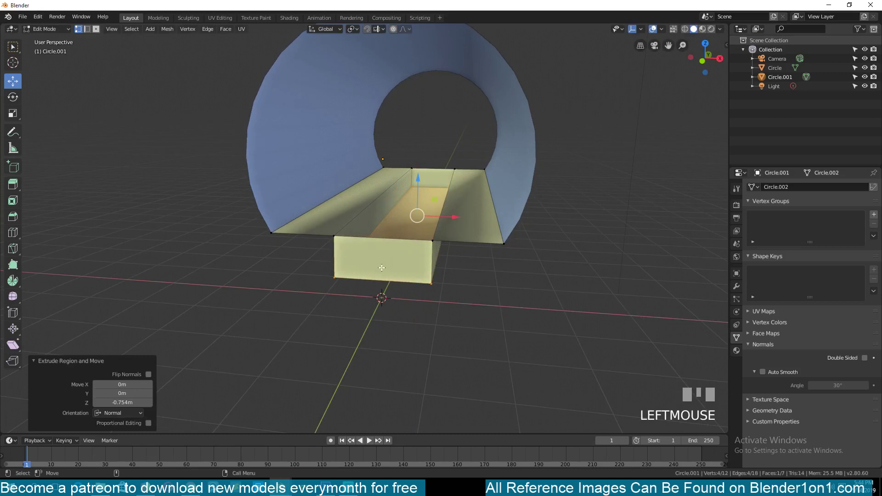
Remove the trench's two end faces, leaving an open channel with ledges and bottom
key("`")
key("`")
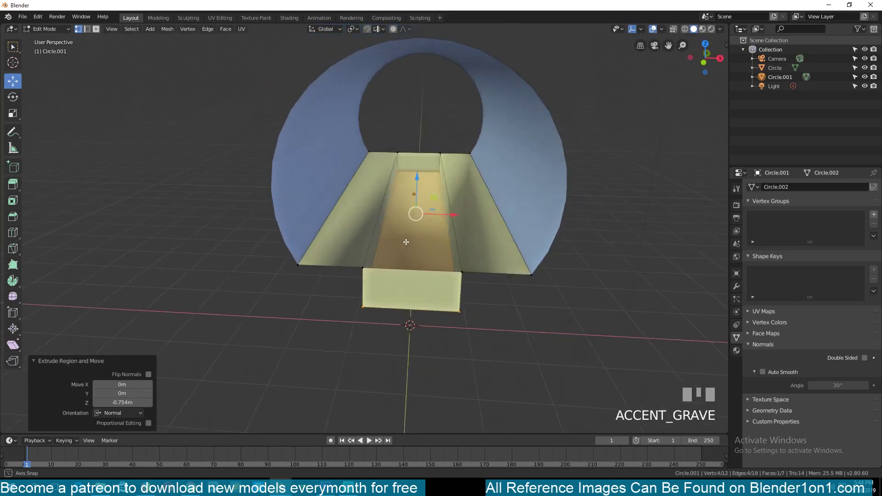
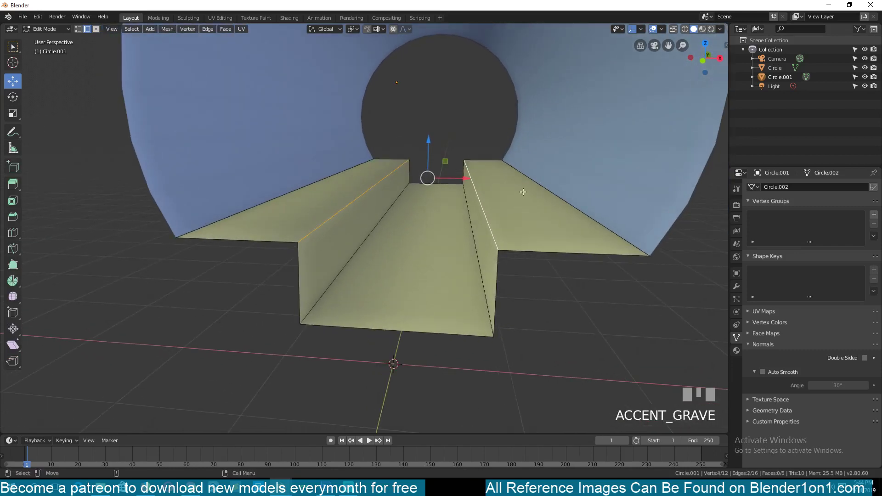
Bevel the trench's top and bottom edges into rounded corners with several segments
key("ctrl+b")
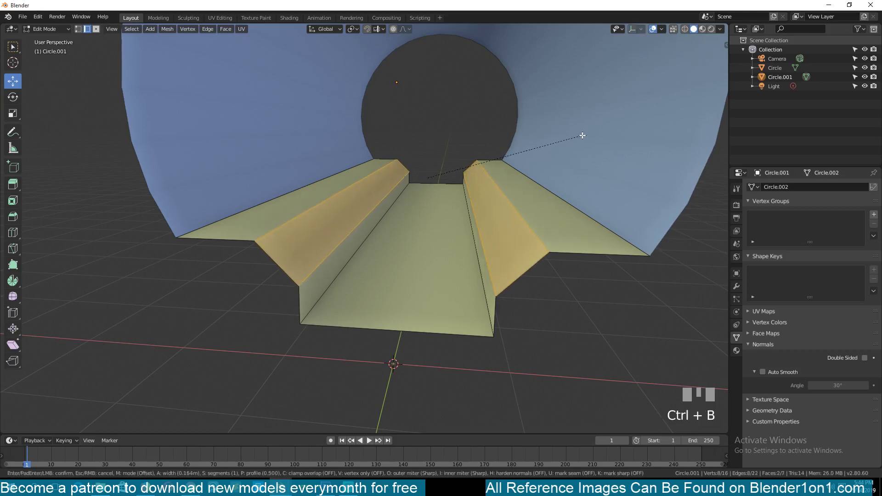
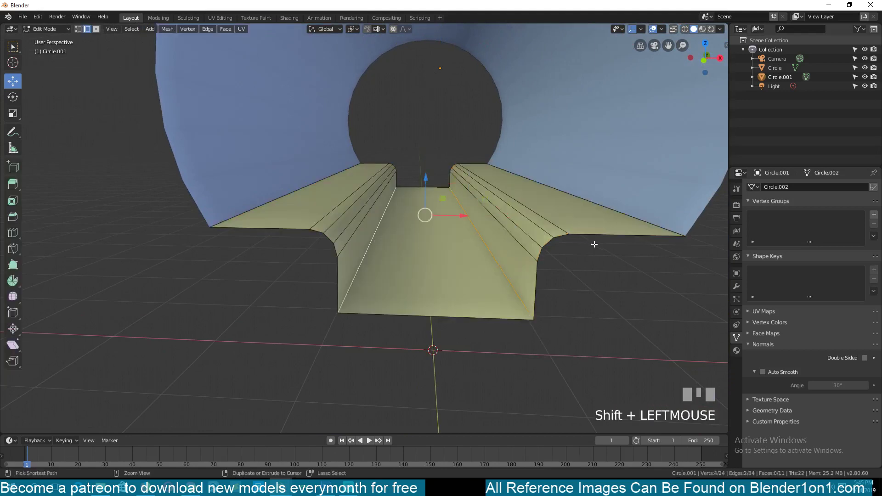
key("ctrl+b")
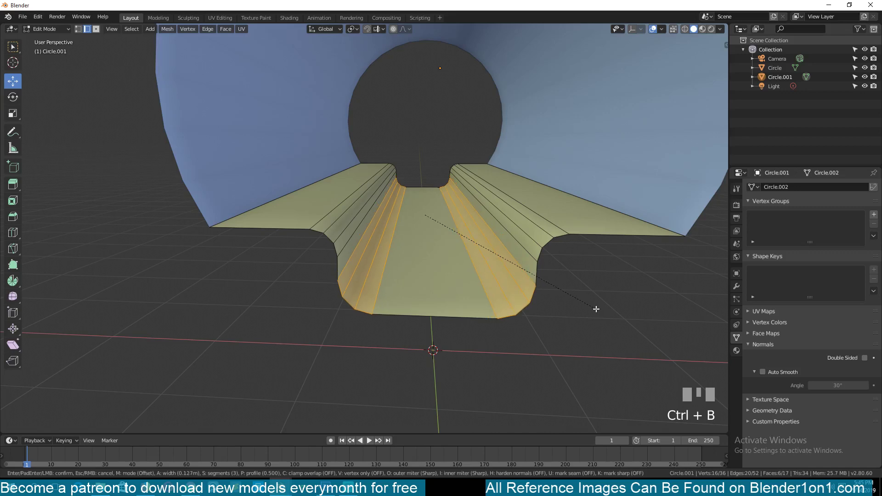
left_click(598, 308)
Return to Object Mode and give the floor piece smooth shading
key("Tab")
key("`")
key("`")
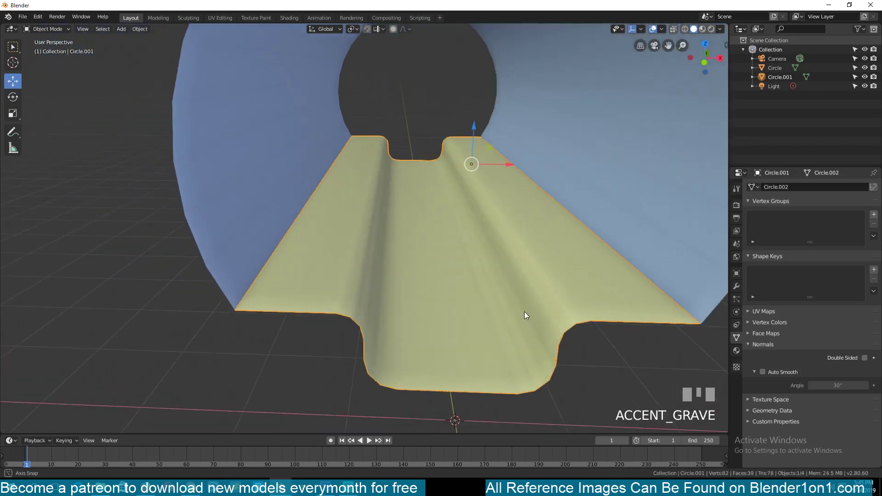
key("Tab")
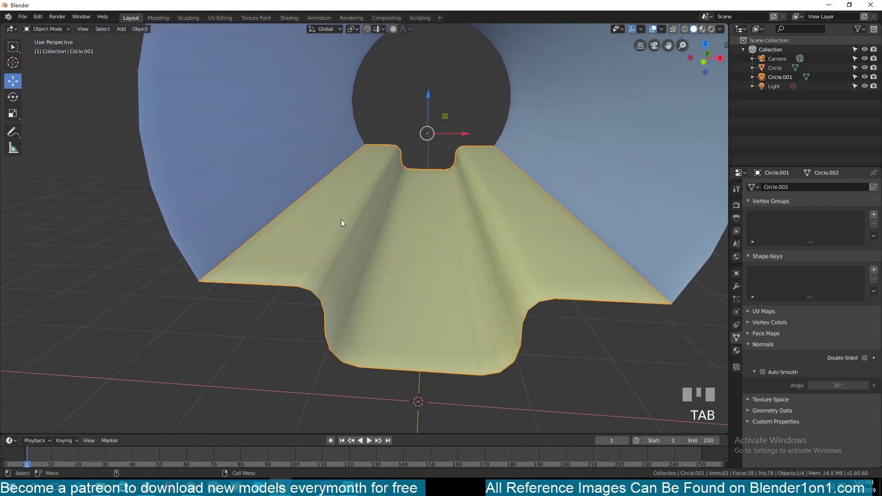
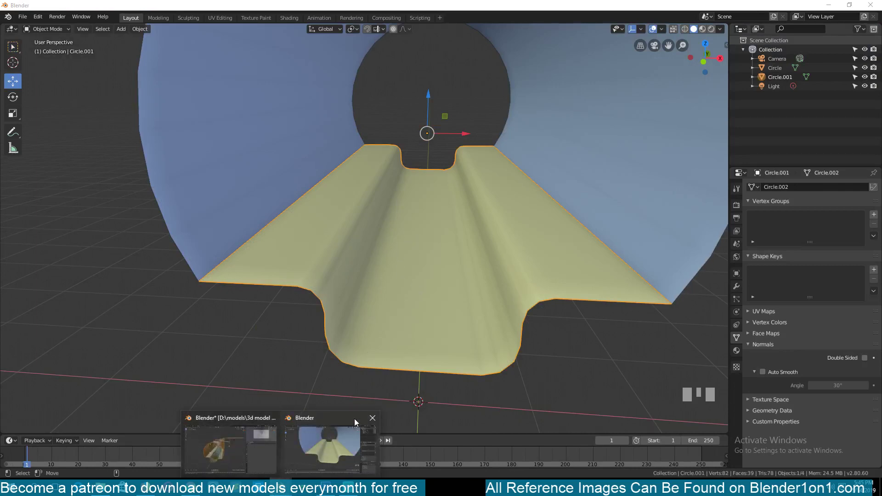
Add seven centred crosswise loop cuts to the floor piece and return to Object Mode
left_click(356, 238)
key("Tab")
key("`")
key("alt+a")
key("ctrl+r")
right_click(353, 227)
key("Tab")
key("`")
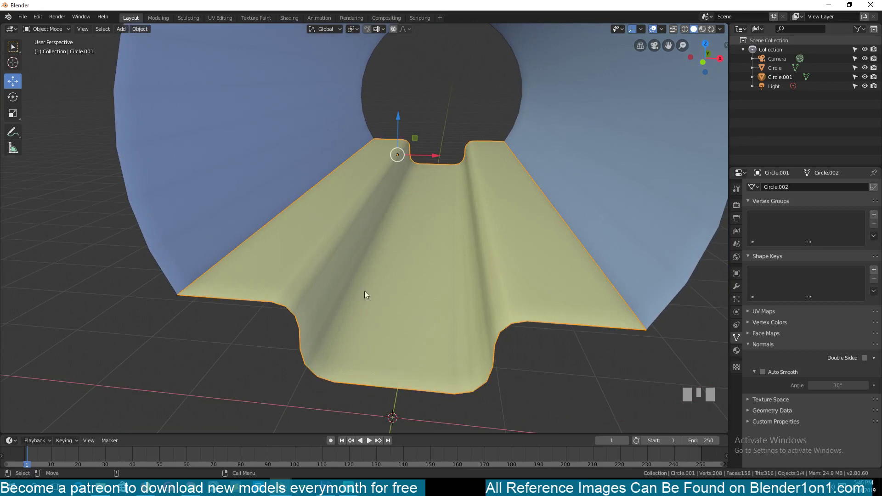
Enter Edit Mode on the floor to warp the trench walls into eroded curves
key("Tab")
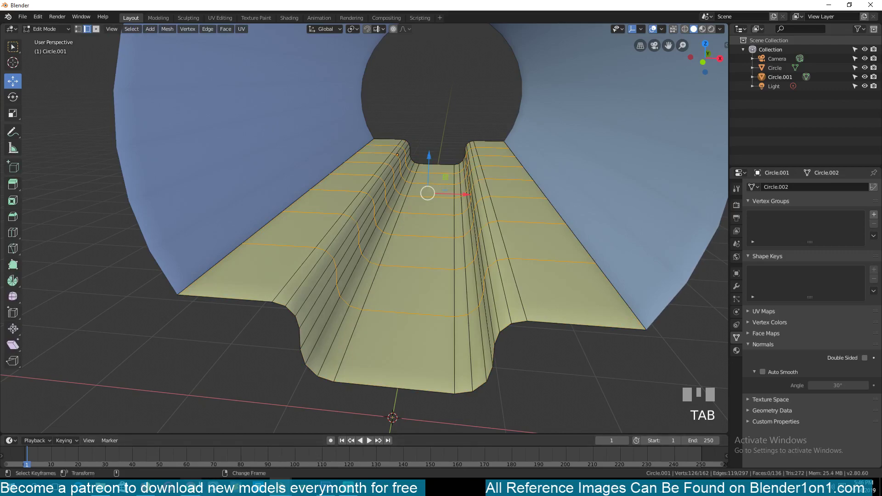
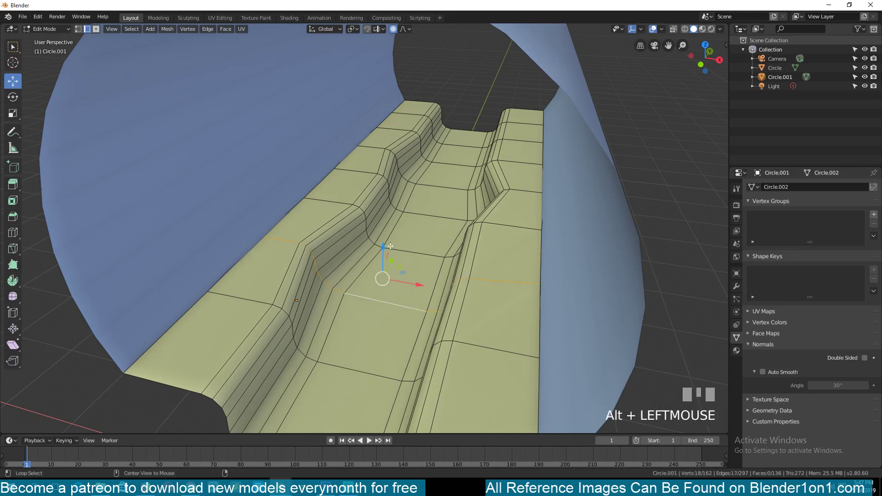
Bevel two crosswise loops and the lengthwise ledge loops into bands of extra edge loops
key("ctrl+b")
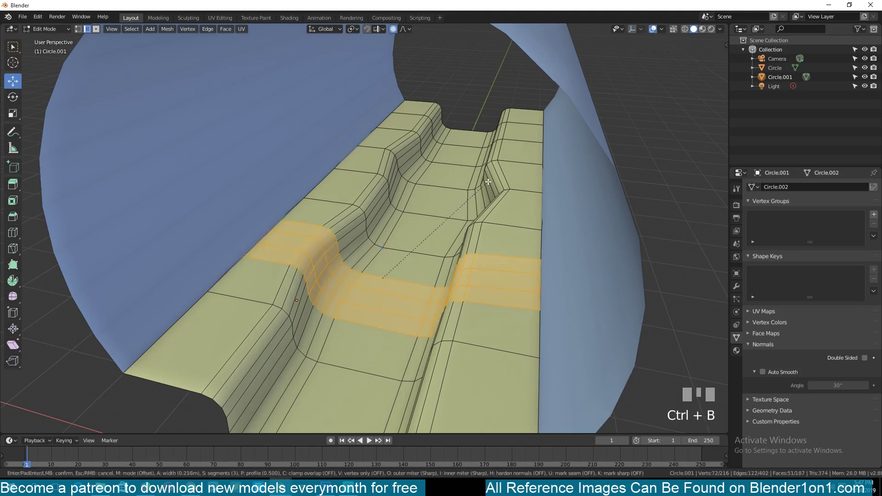
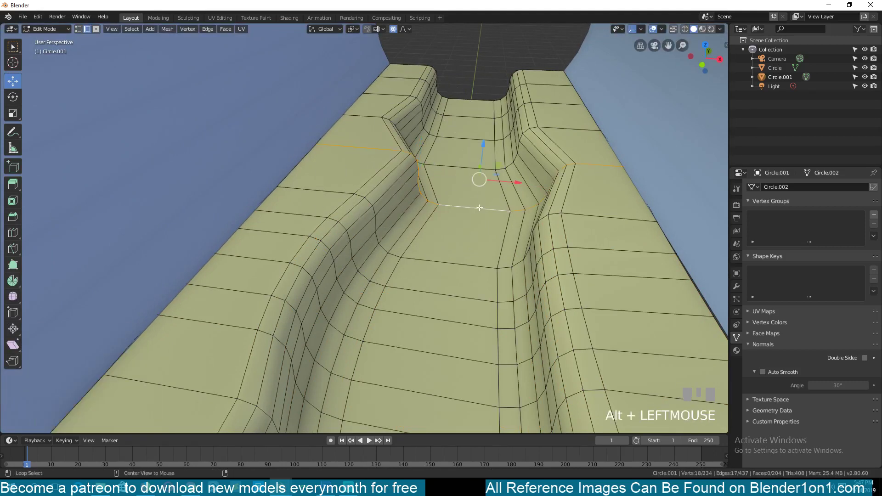
key("ctrl+b")
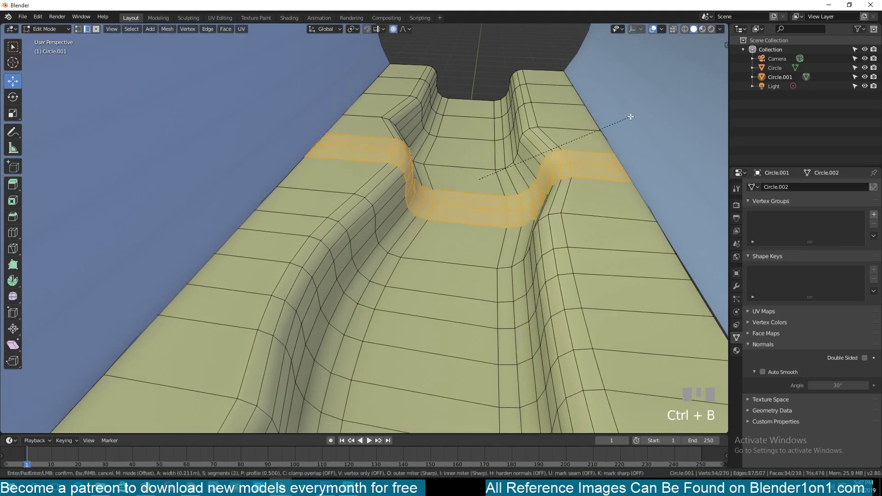
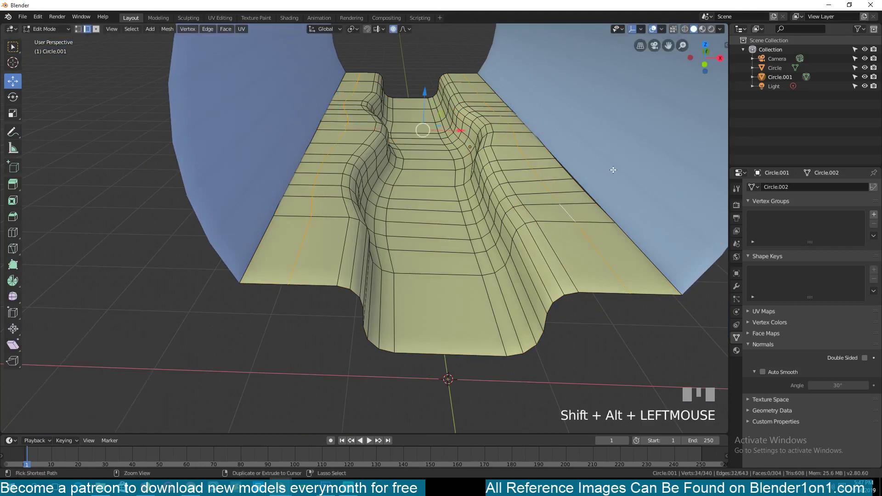
key("ctrl+b")
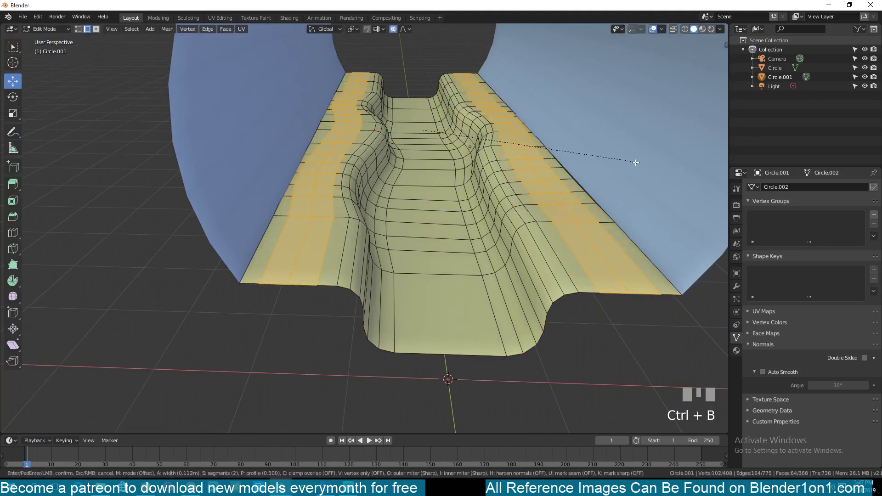